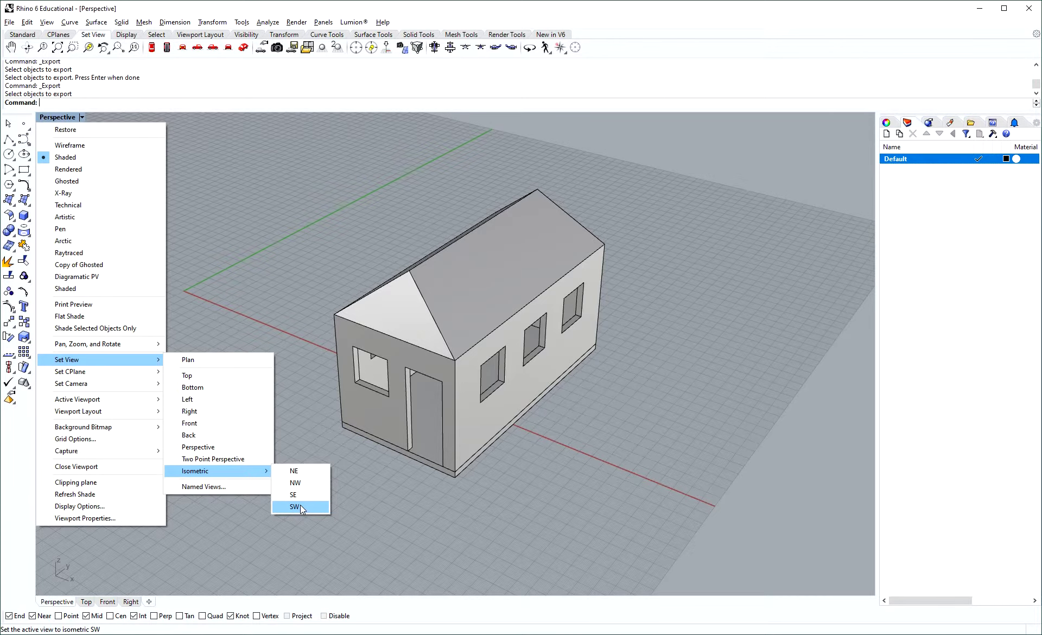
Set the Perspective viewport to a southeast isometric parallel view of the house
left_click_drag(306, 502, 172, 253)
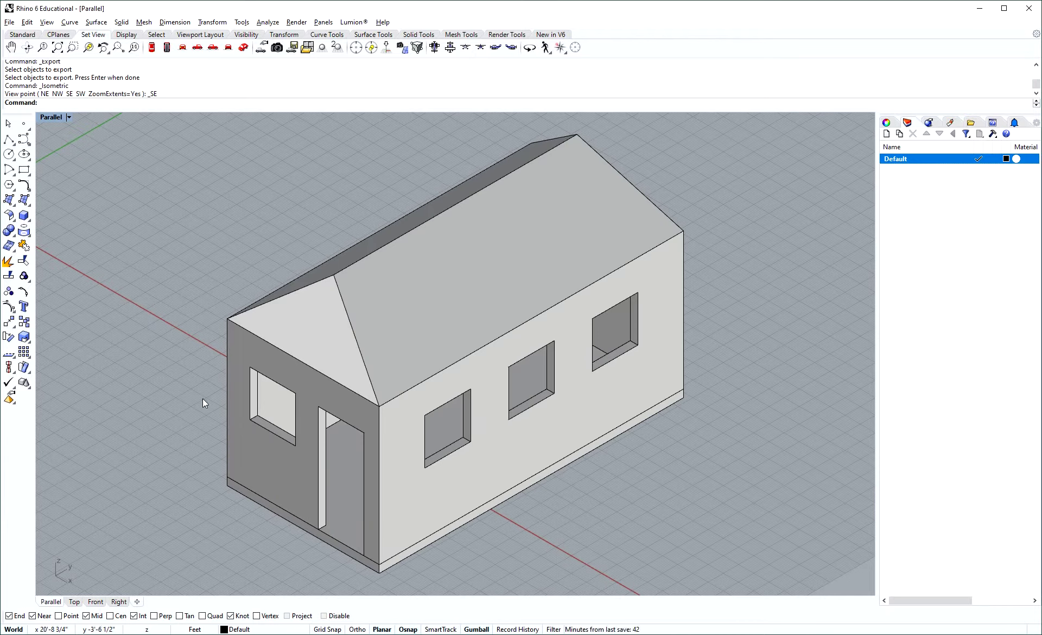
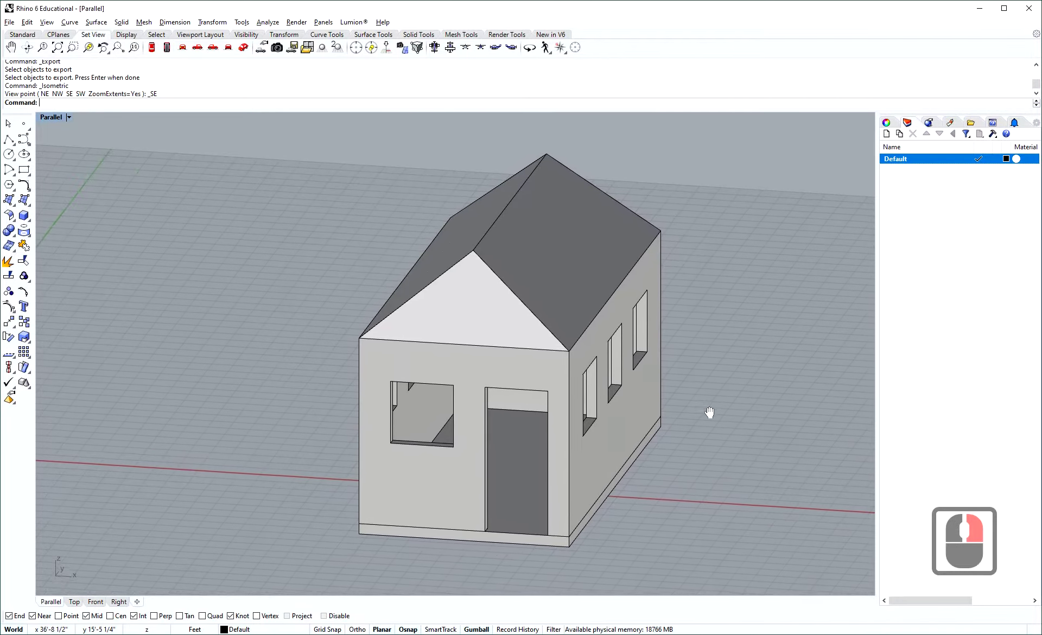
right_click(669, 410)
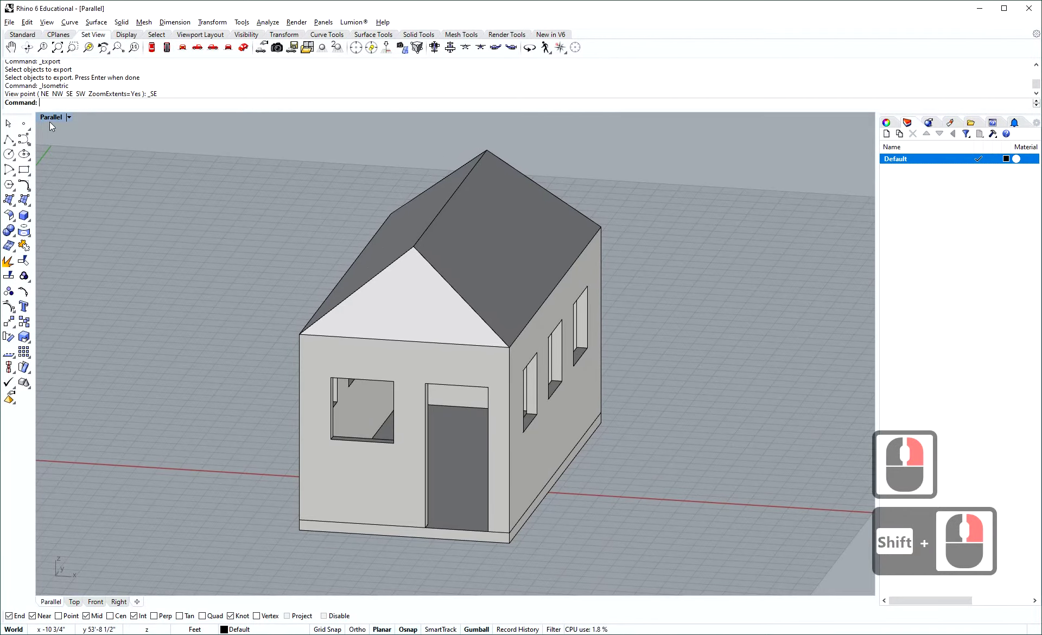
right_click(53, 121)
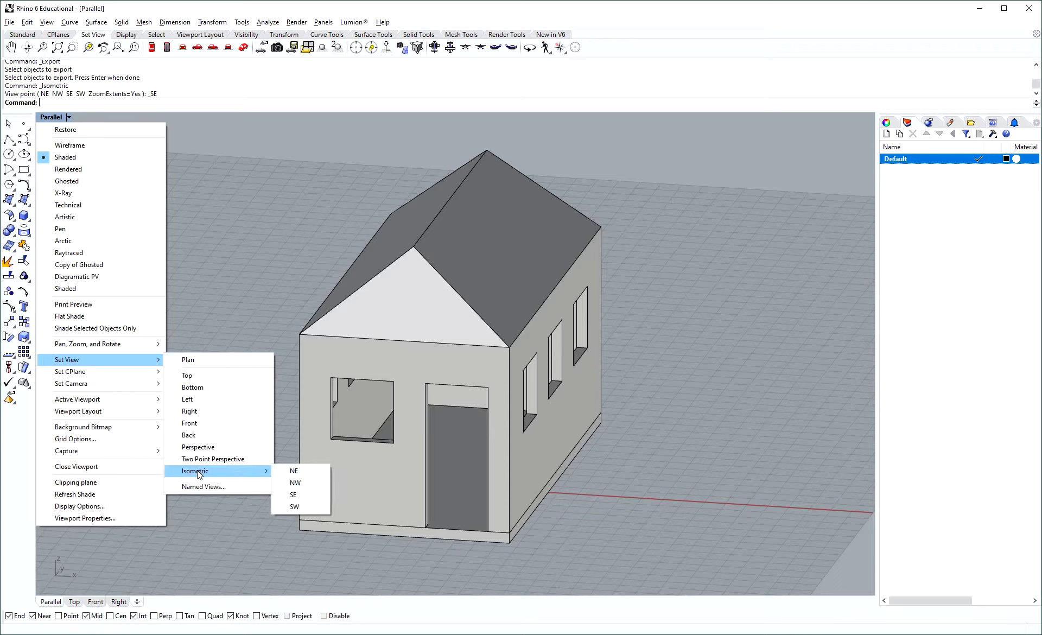
left_click(313, 499)
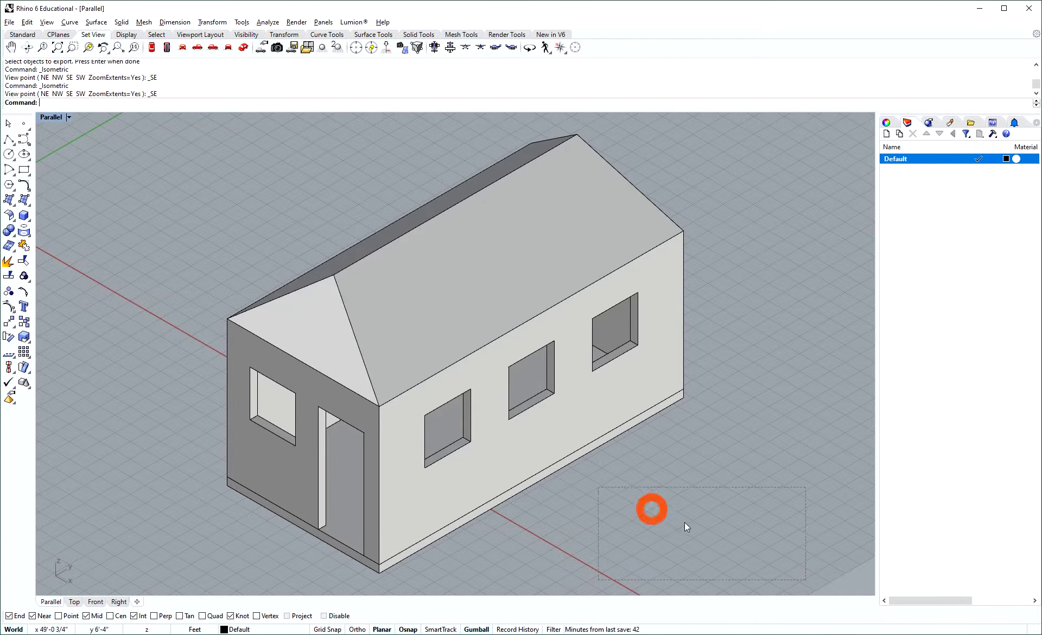
Select the whole house and run Make2D with View projection, keeping source layers
left_click(137, 135)
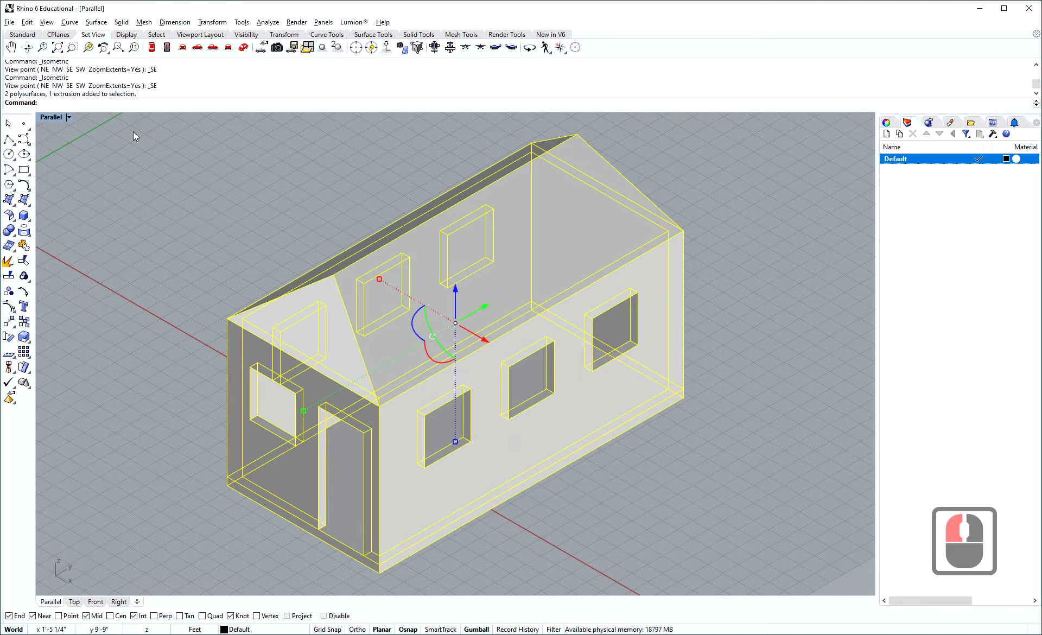
type("ake2")
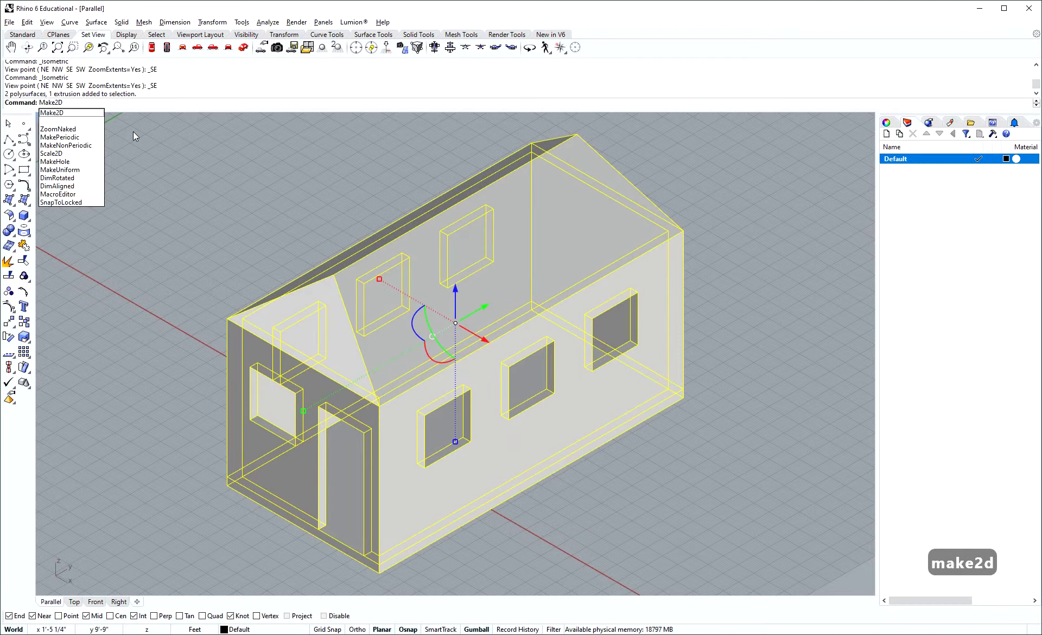
type("d")
key("Return")
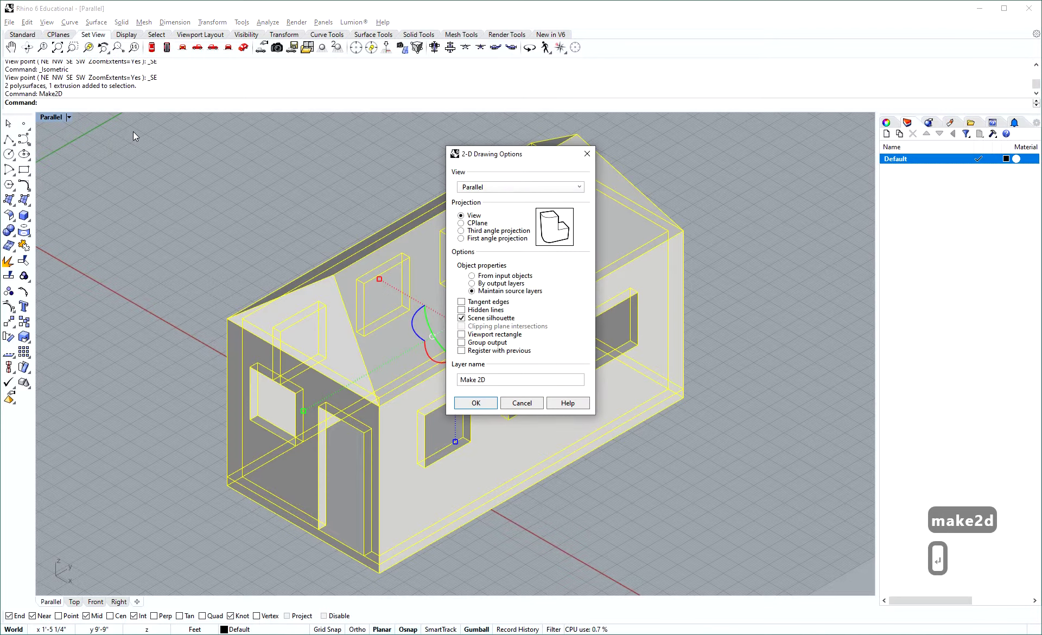
key("Return")
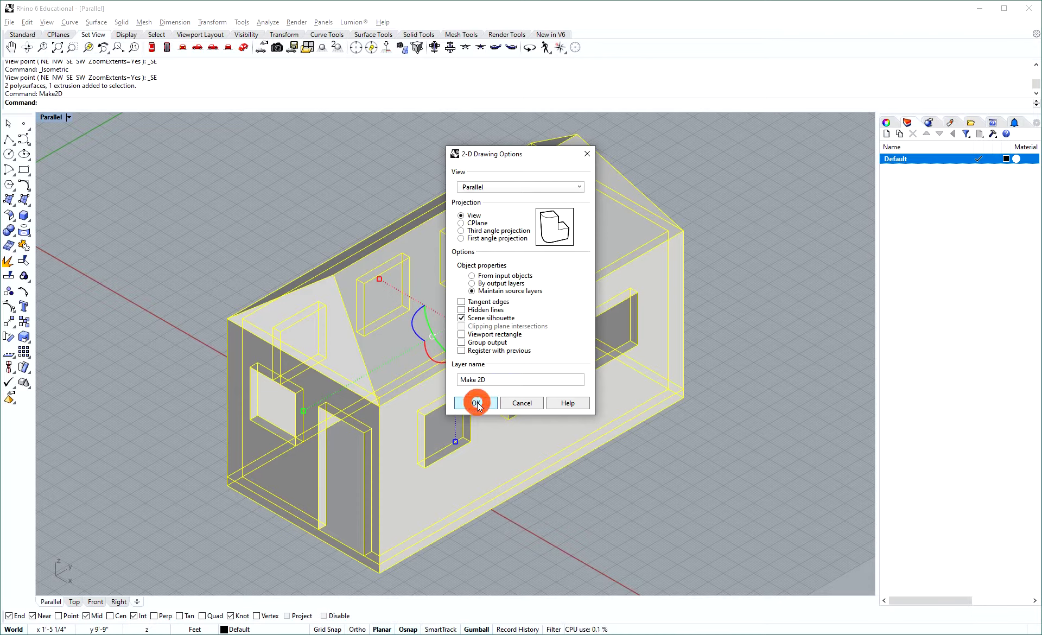
left_click_drag(482, 406, 566, 311)
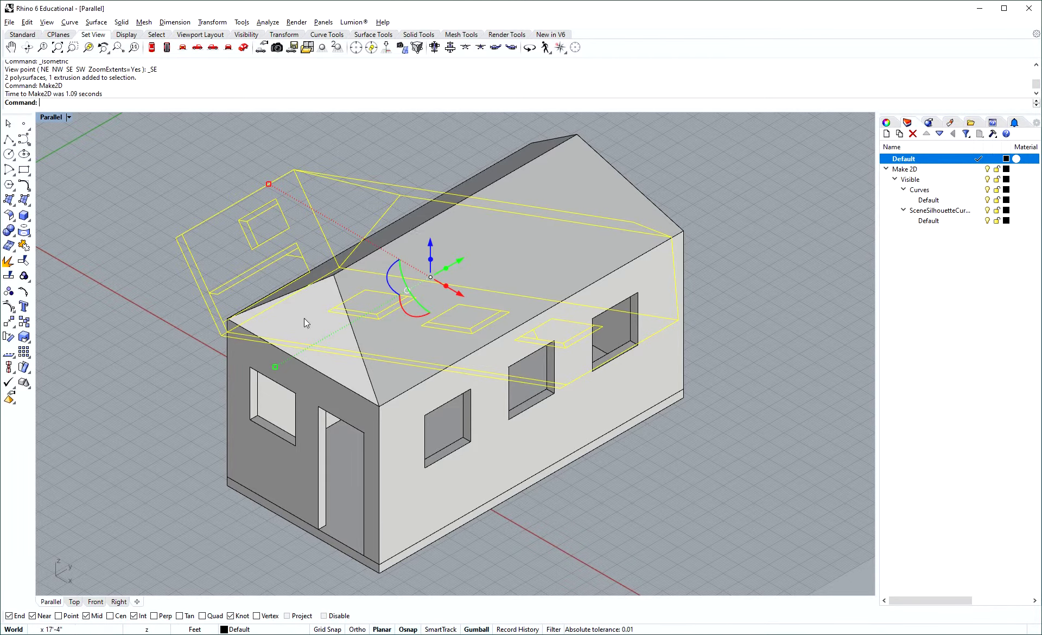
In the Top viewport, move the Make2D drawing to a spot near the origin
left_click(78, 608)
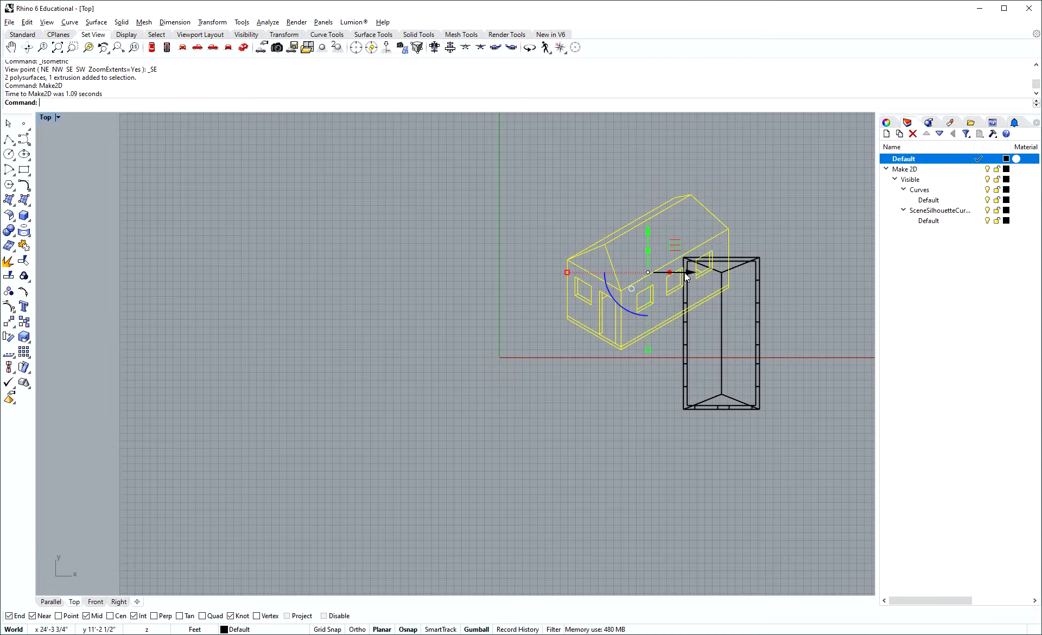
left_click(527, 274)
left_click(485, 292)
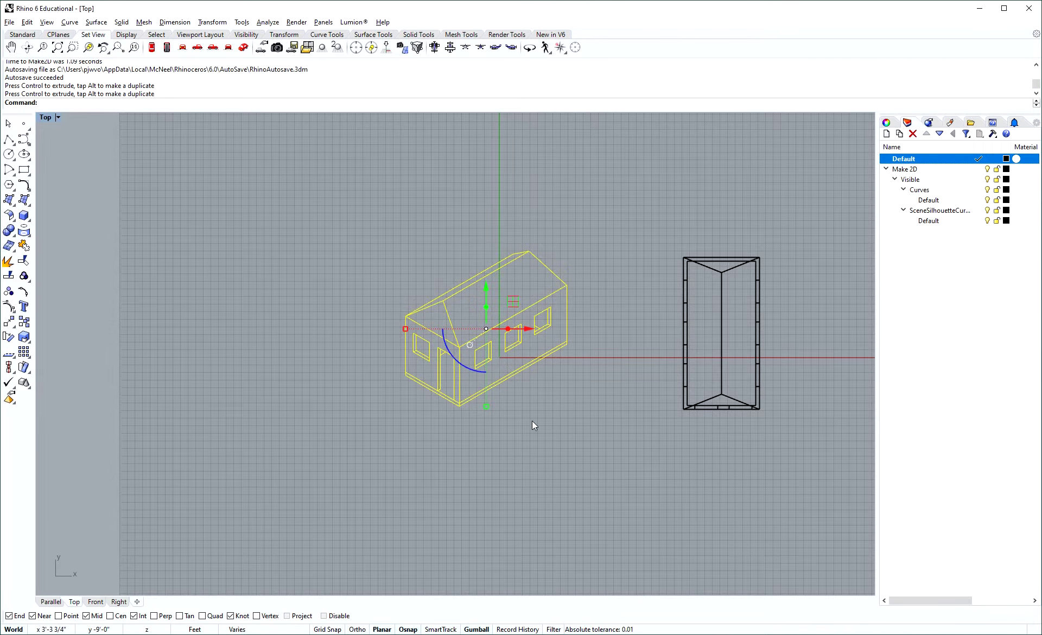
left_click(528, 429)
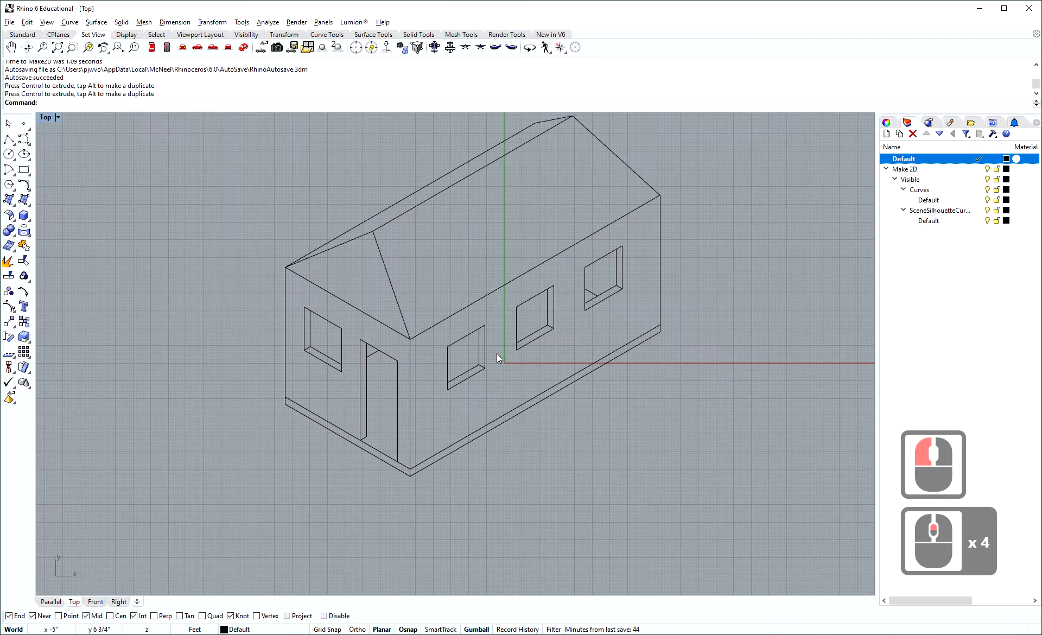
Select five edge curves along the outside of the flattened house drawing
left_click(417, 302)
left_click(410, 307)
left_click(351, 292)
left_click(316, 302)
left_click(382, 242)
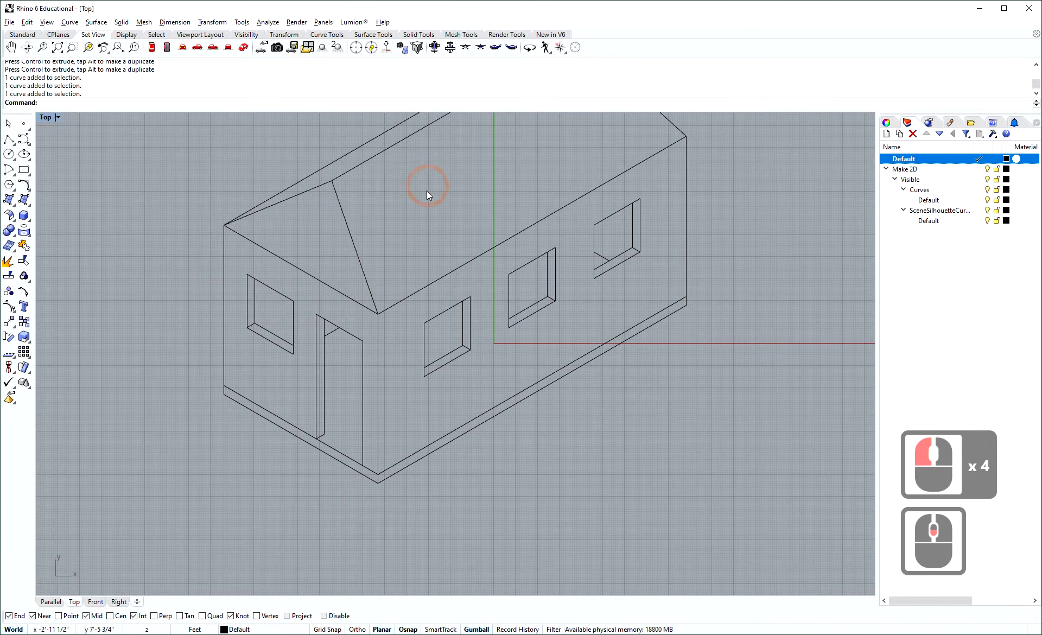
Add three new layers and rename the first one Bold
right_click(411, 246)
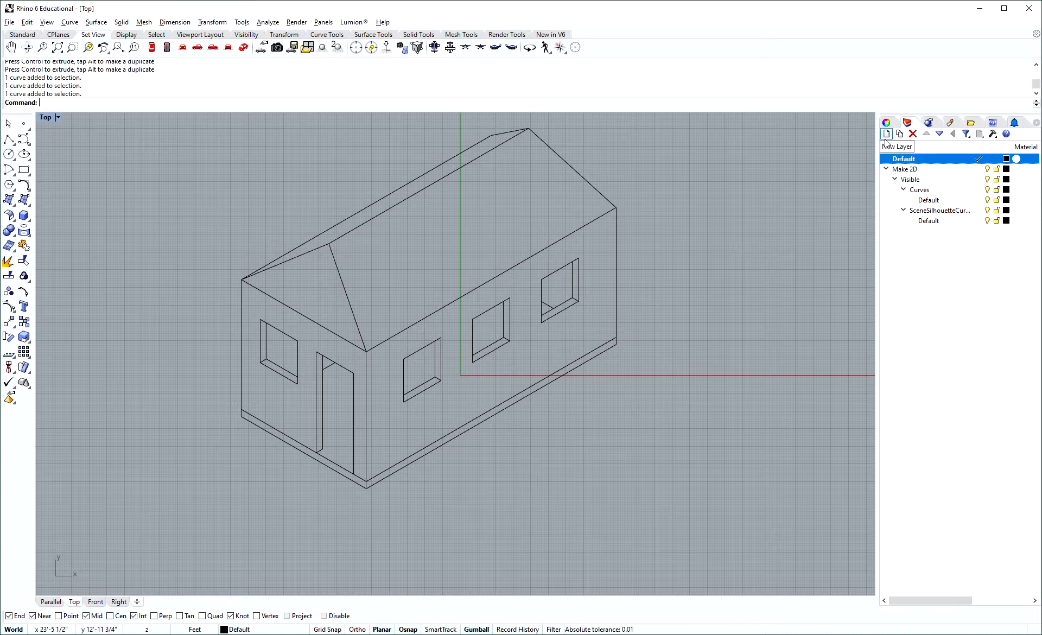
left_click(890, 139)
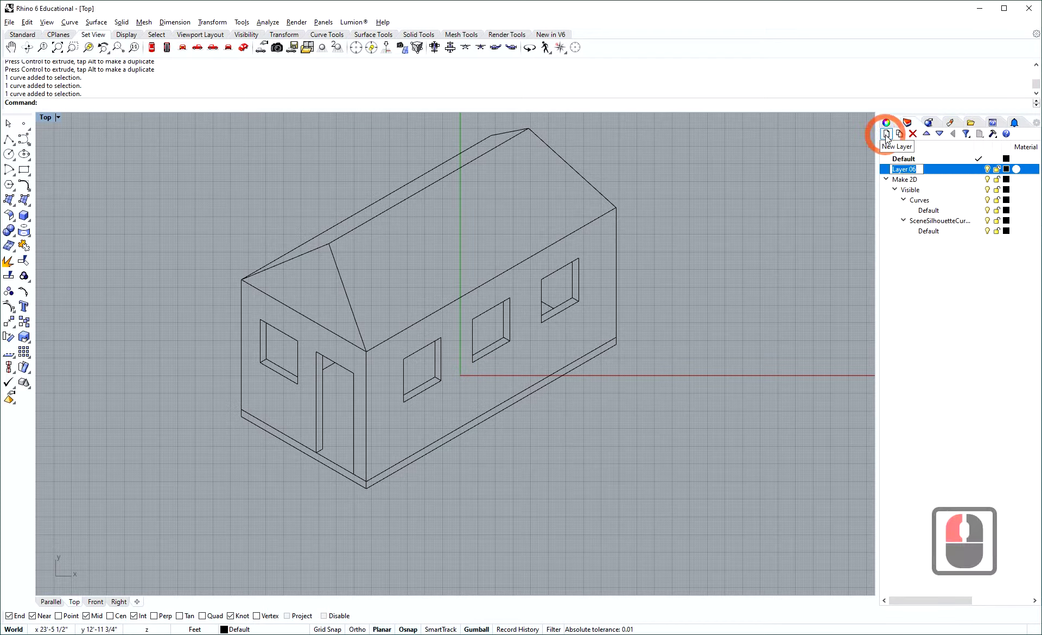
left_click(891, 139)
left_click(890, 139)
left_click(916, 174)
double_click(911, 174)
key("End")
key("shift+Home")
type("bold")
key("Return")
key("Return")
key("BackSpace")
Rename the other two new layers Medium and Light
left_click(912, 184)
key("Return")
right_click(912, 184)
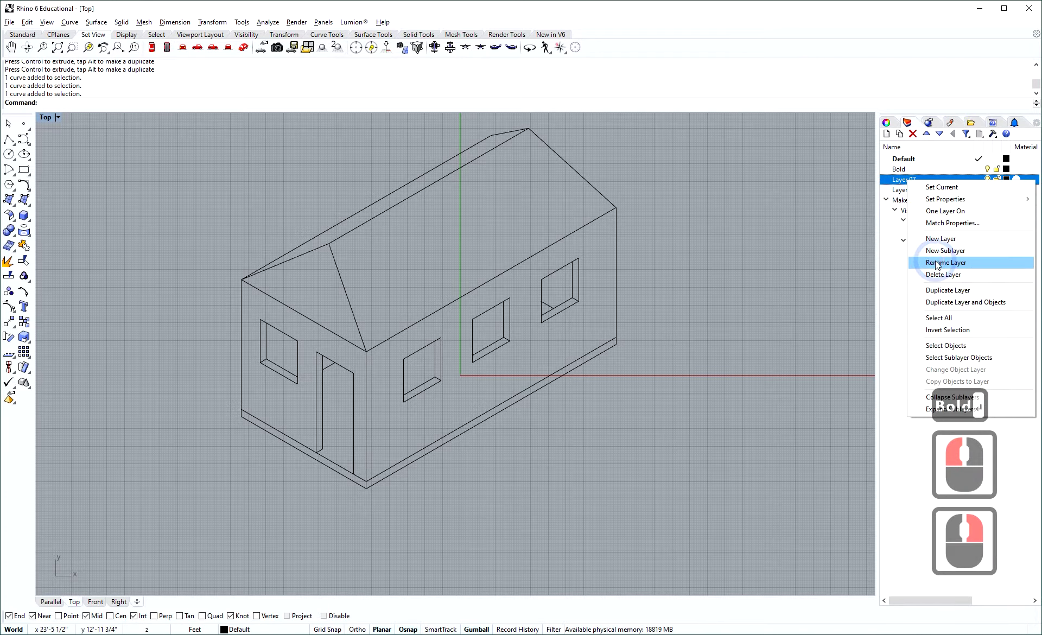
left_click(940, 265)
type("medium")
key("Return")
type("Medium ↵")
right_click(907, 192)
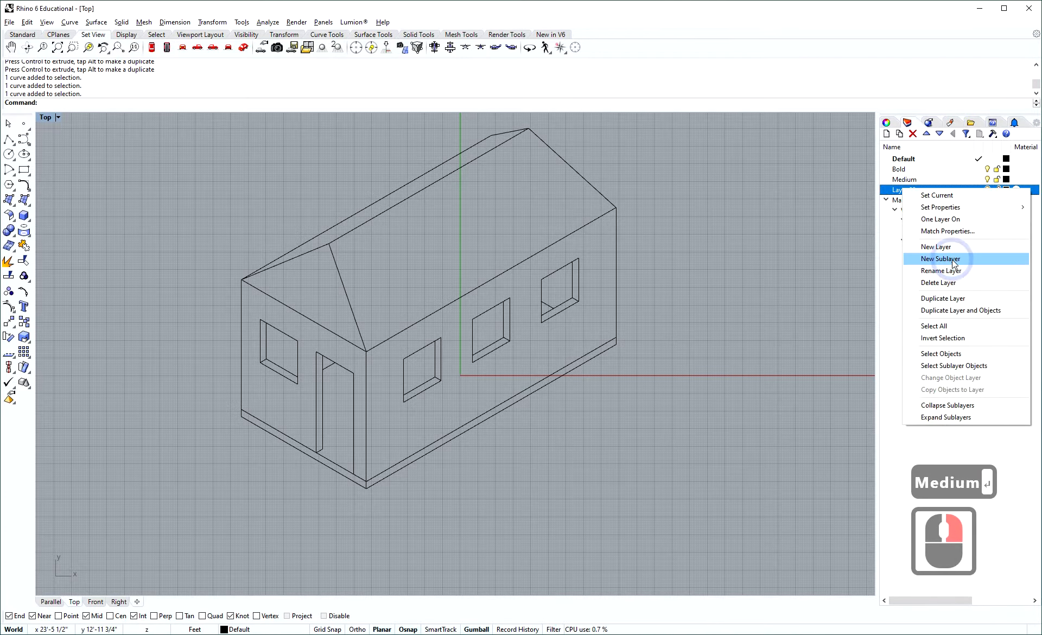
type("Medium ↵")
left_click(956, 270)
type("light")
key("Return")
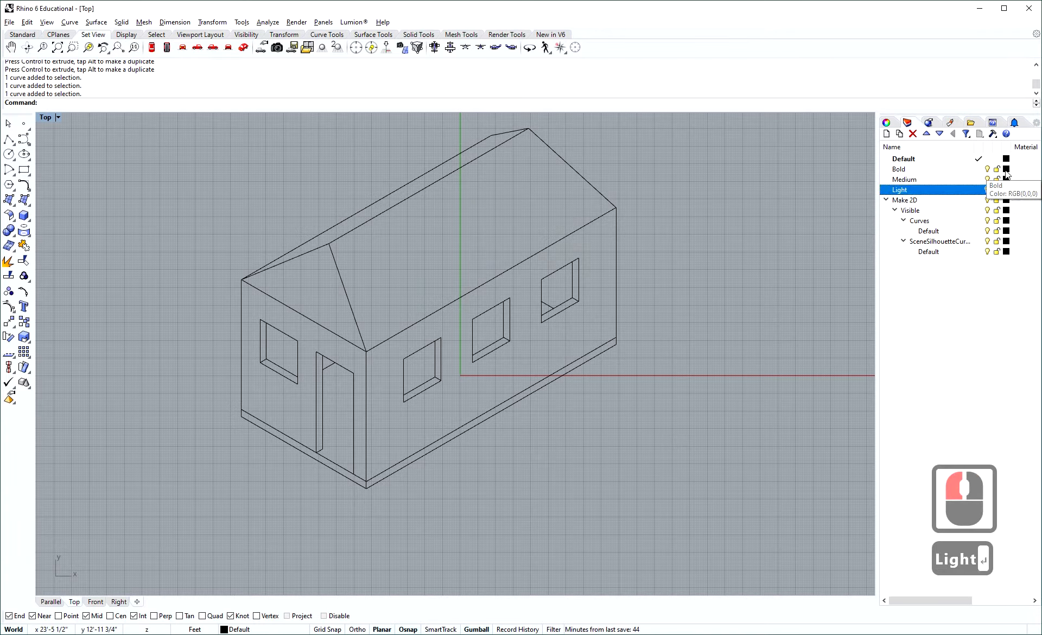
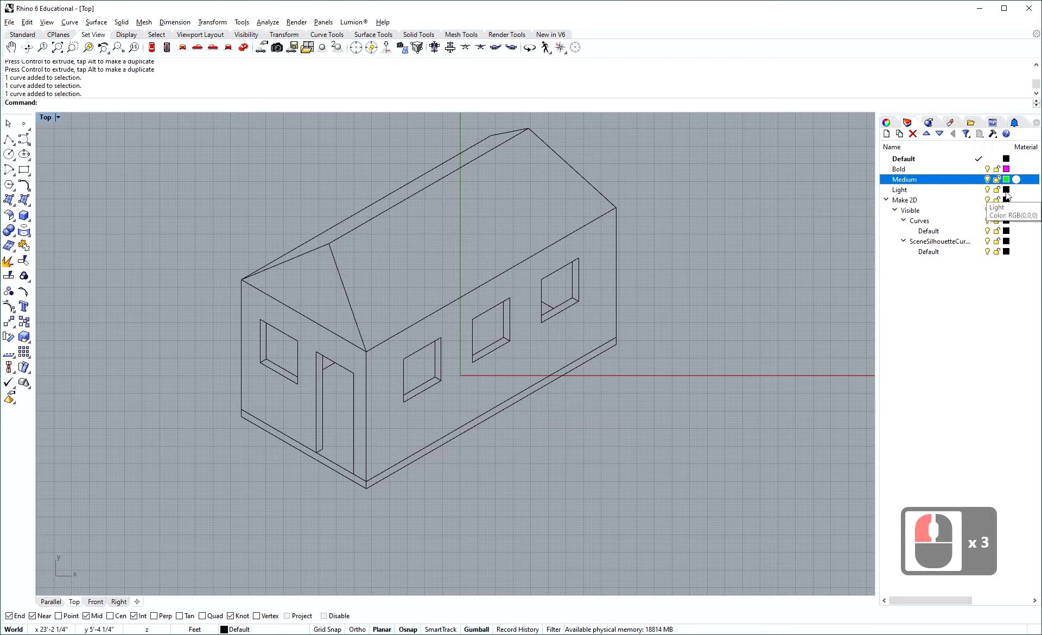
Set the layer colours to purple, green and cyan for Bold, Medium and Light
left_click(1009, 192)
double_click(393, 303)
left_click(559, 408)
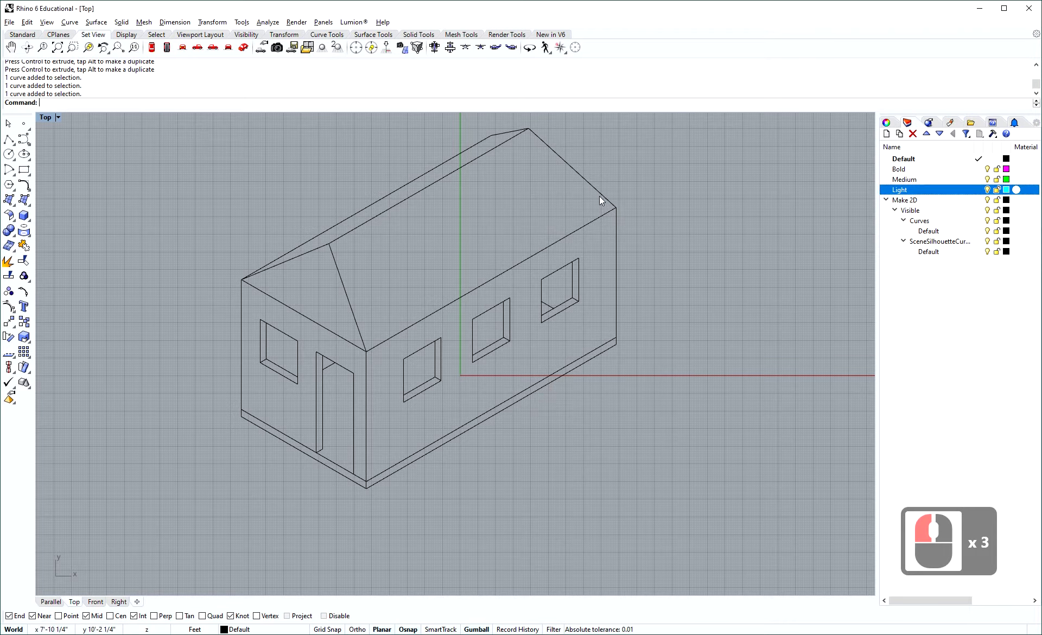
Select the outer silhouette edges of the house drawing, starting at the roof
left_click(591, 186)
left_click(639, 215)
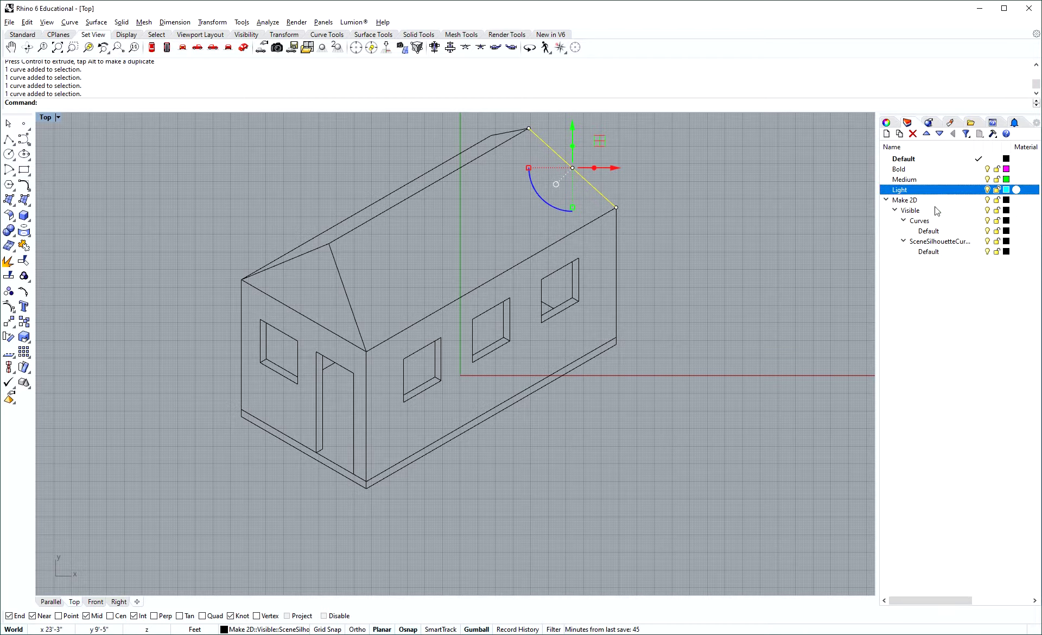
left_click(788, 218)
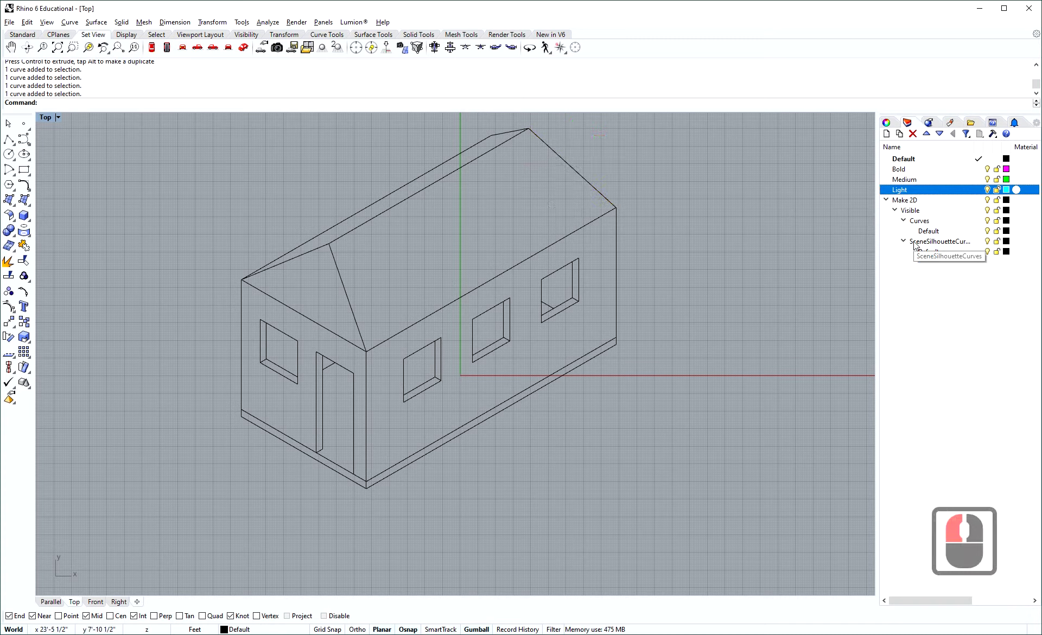
right_click(919, 246)
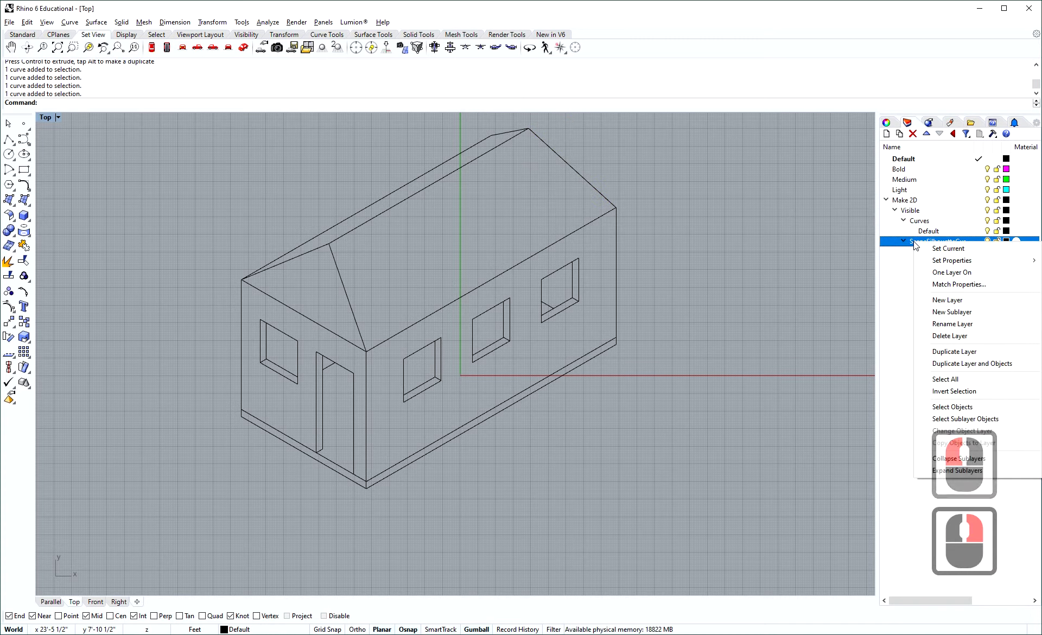
right_click(968, 413)
right_click(967, 413)
left_click_drag(968, 413, 607, 164)
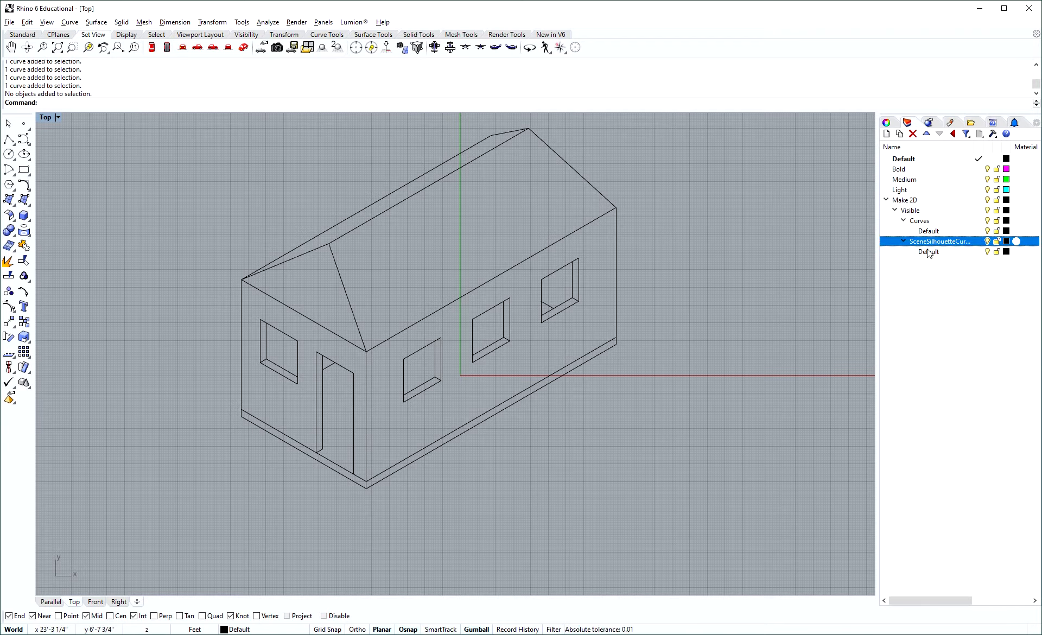
Add the last outer edges and Join the nine curves into one closed outline
left_click(936, 254)
right_click(937, 255)
left_click(959, 416)
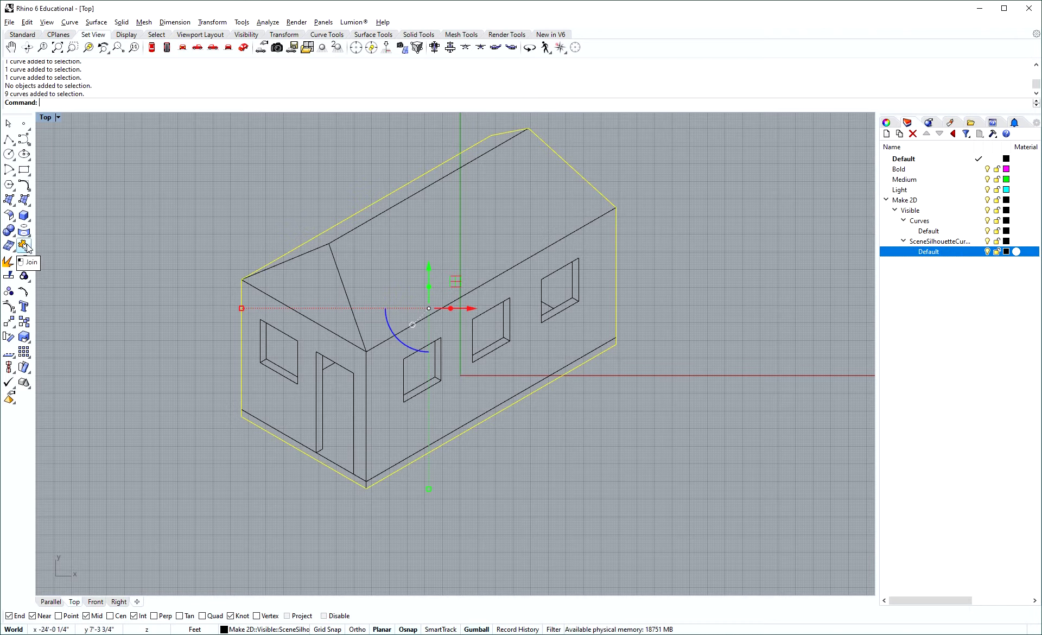
type("join")
key("Return")
key("Return")
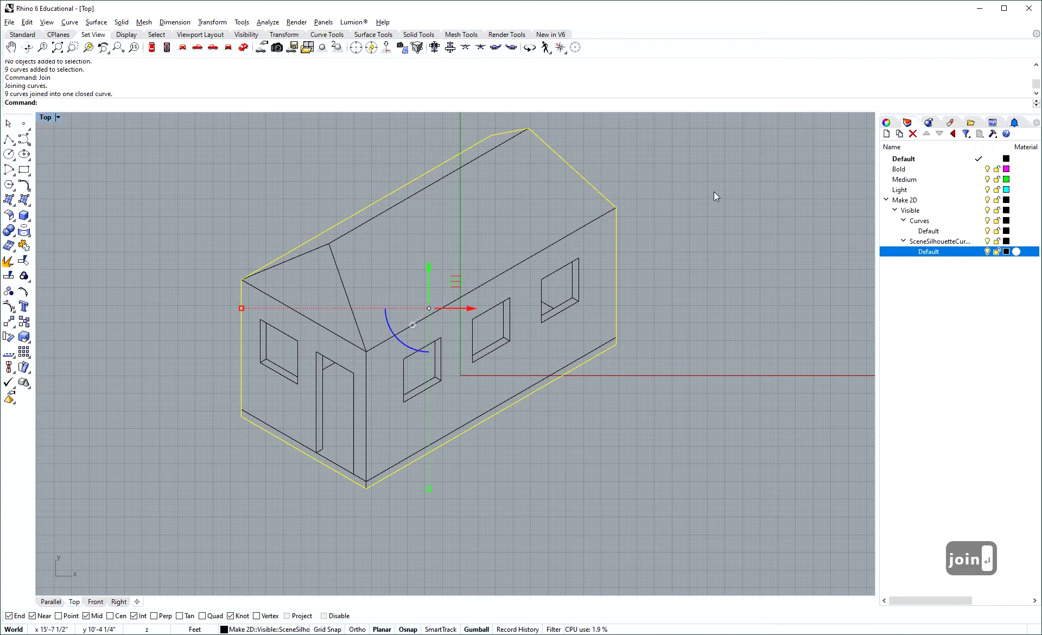
Move the joined house outline onto the purple Bold layer
right_click(911, 176)
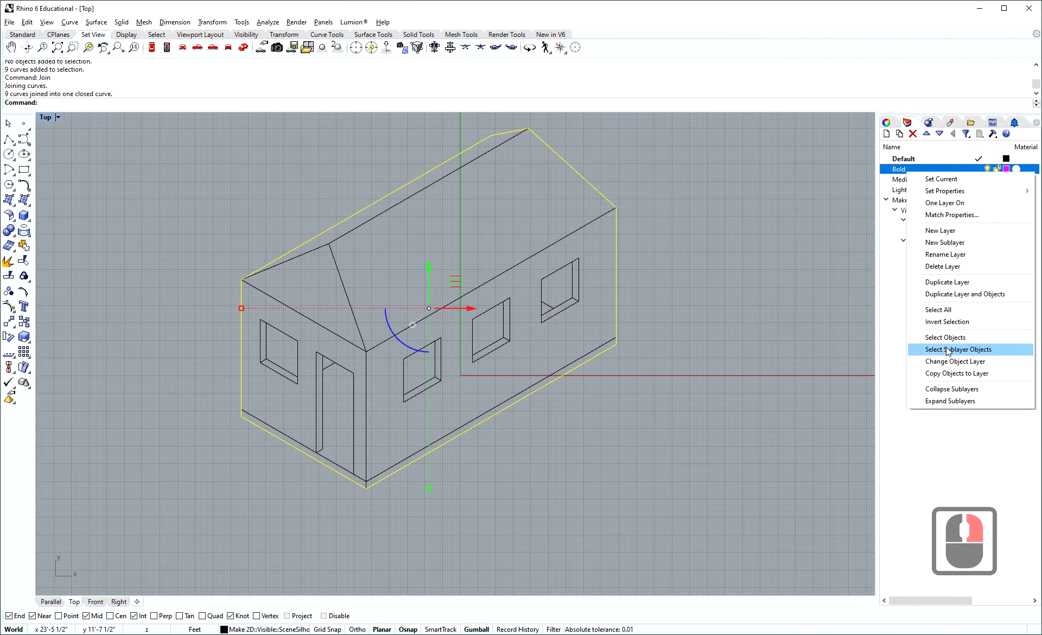
left_click(954, 364)
left_click(434, 231)
left_click(351, 238)
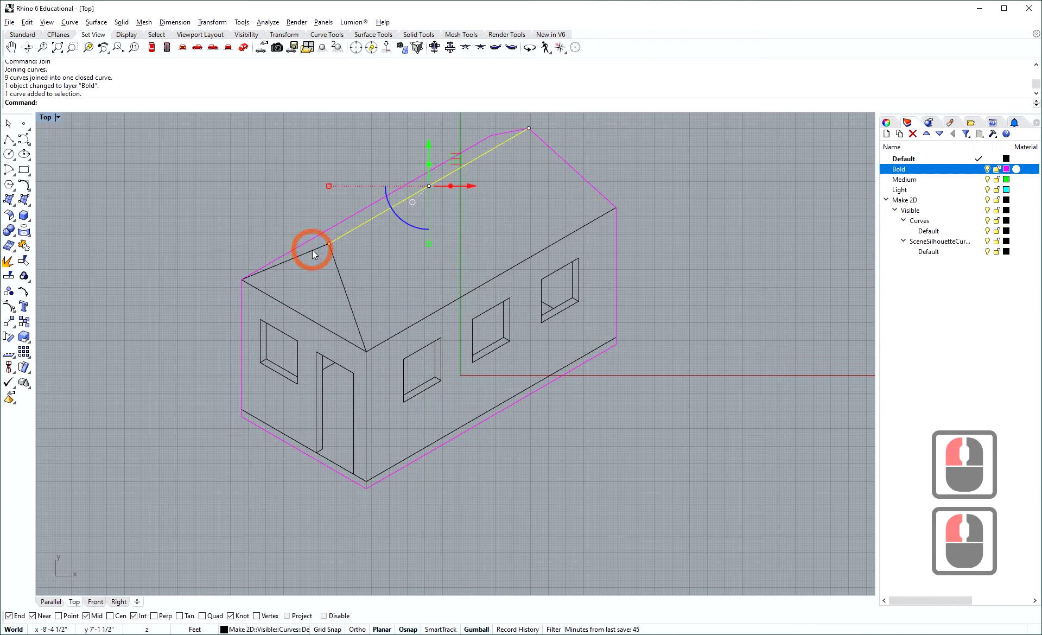
Put the seven roof and corner fold lines onto the green Medium layer
left_click(315, 253)
left_click(337, 264)
double_click(329, 327)
double_click(355, 347)
left_click(387, 343)
left_click(369, 391)
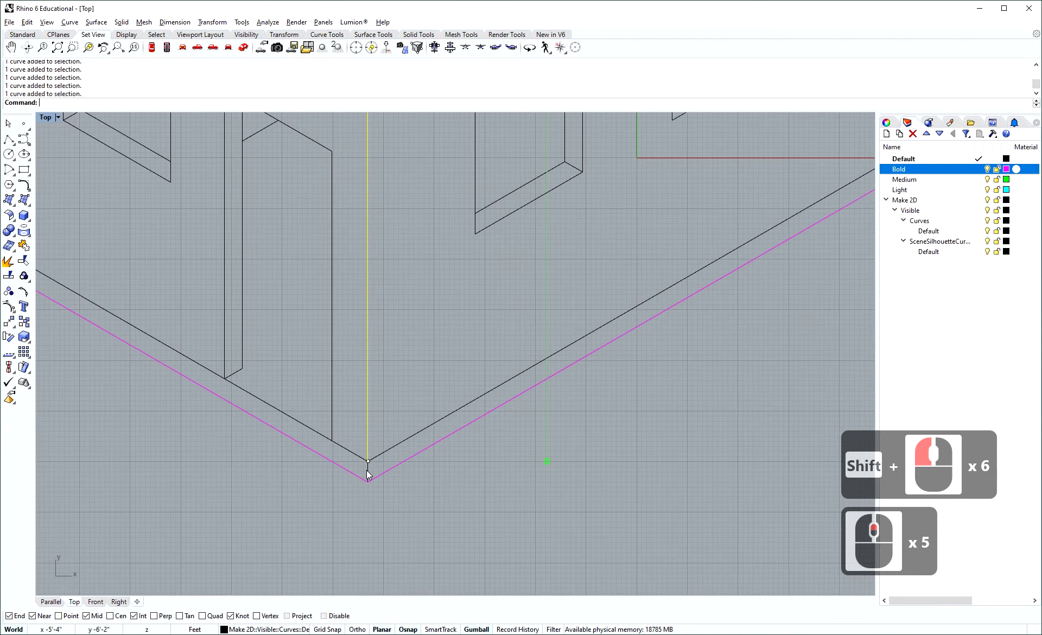
left_click(370, 473)
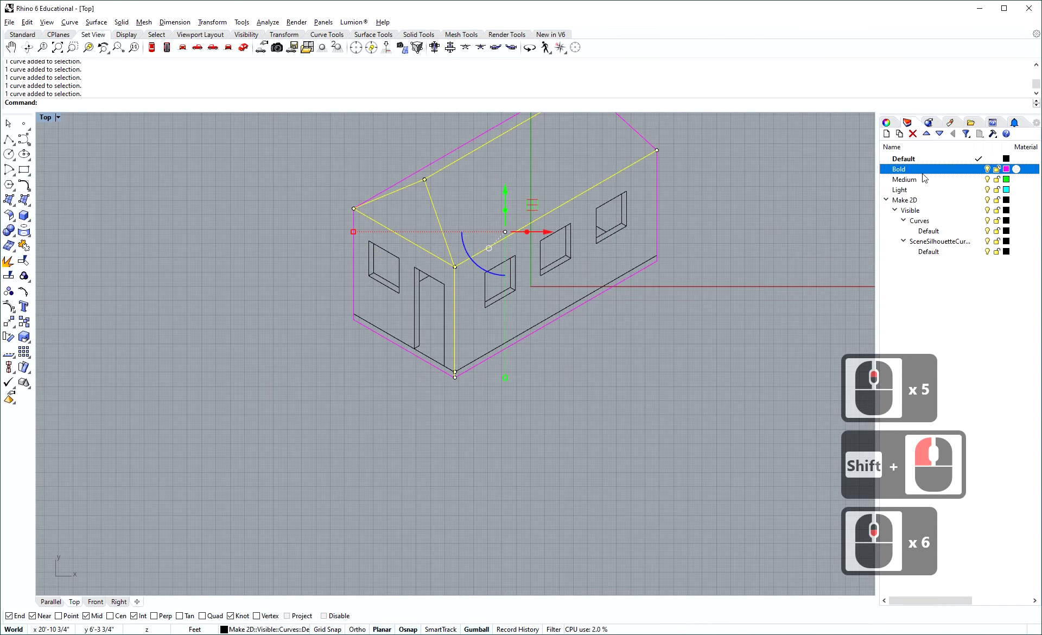
right_click(932, 185)
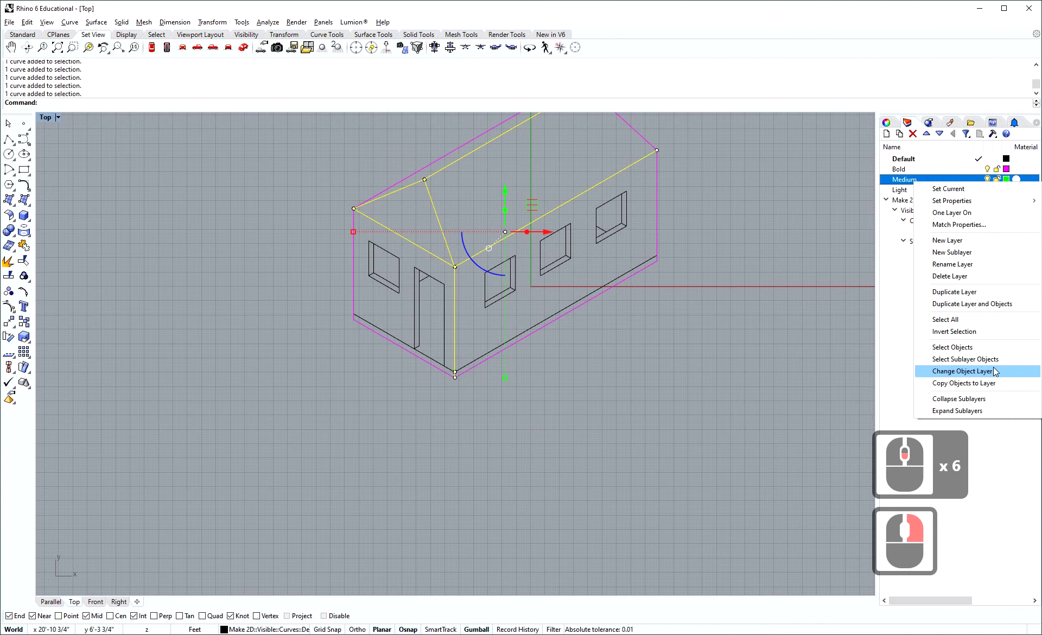
left_click(996, 370)
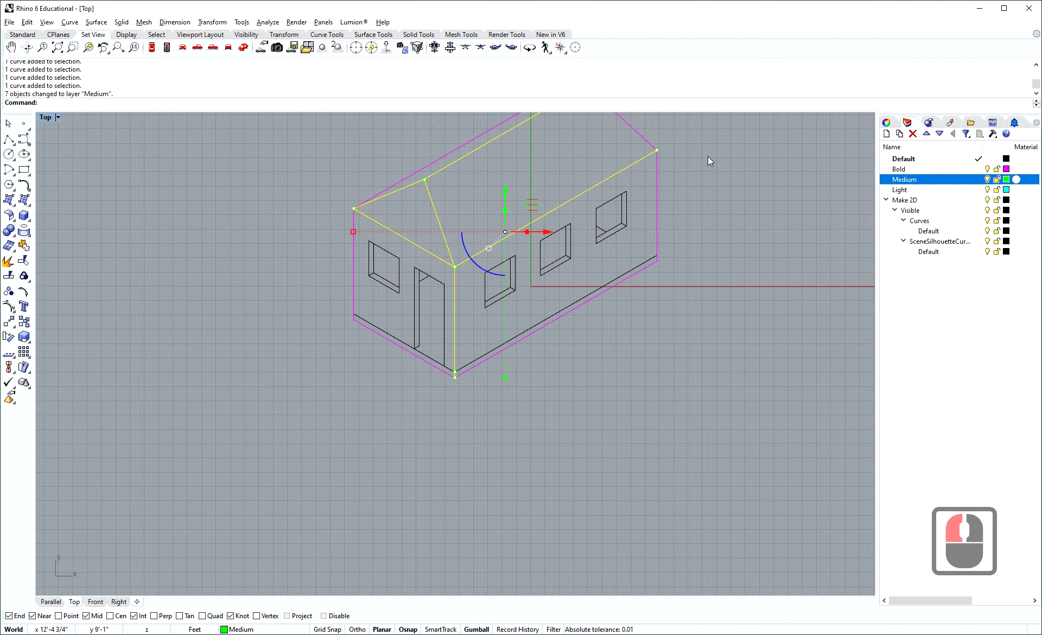
Move the remaining 48 black curves onto the cyan Light layer
right_click(660, 303)
left_click(704, 260)
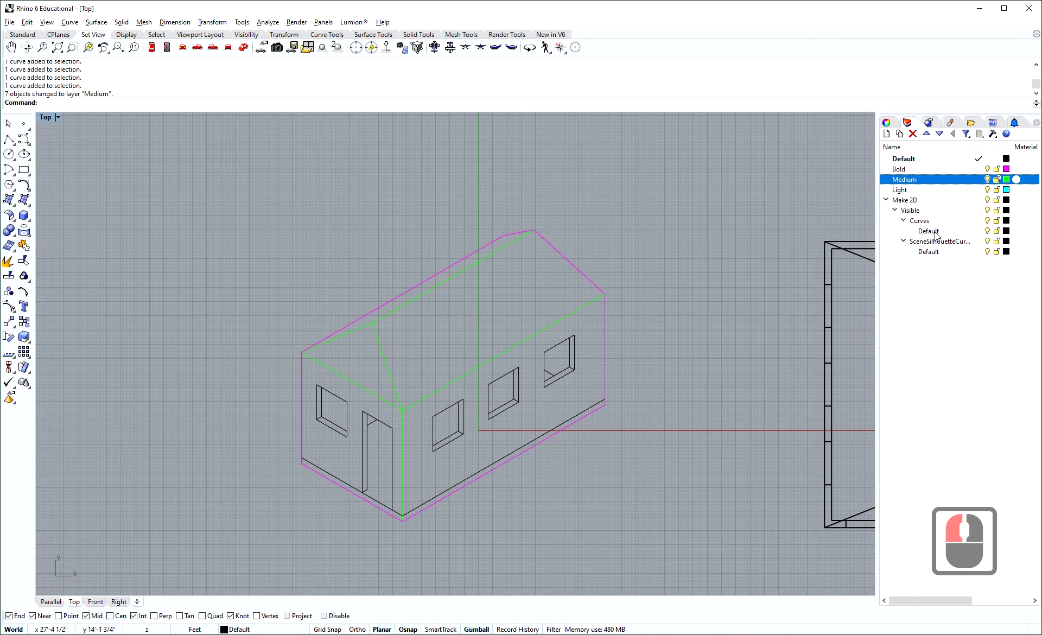
right_click(940, 233)
left_click(956, 394)
right_click(910, 195)
left_click(943, 382)
left_click(715, 381)
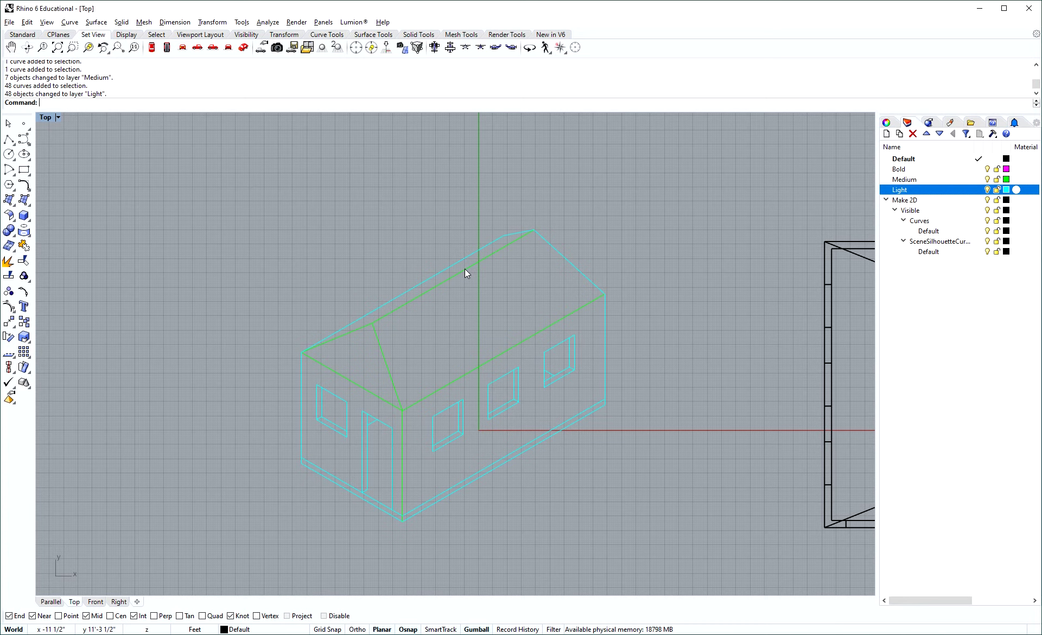
Select the Bold outline and BringToFront so it draws over the Light lines
right_click(906, 171)
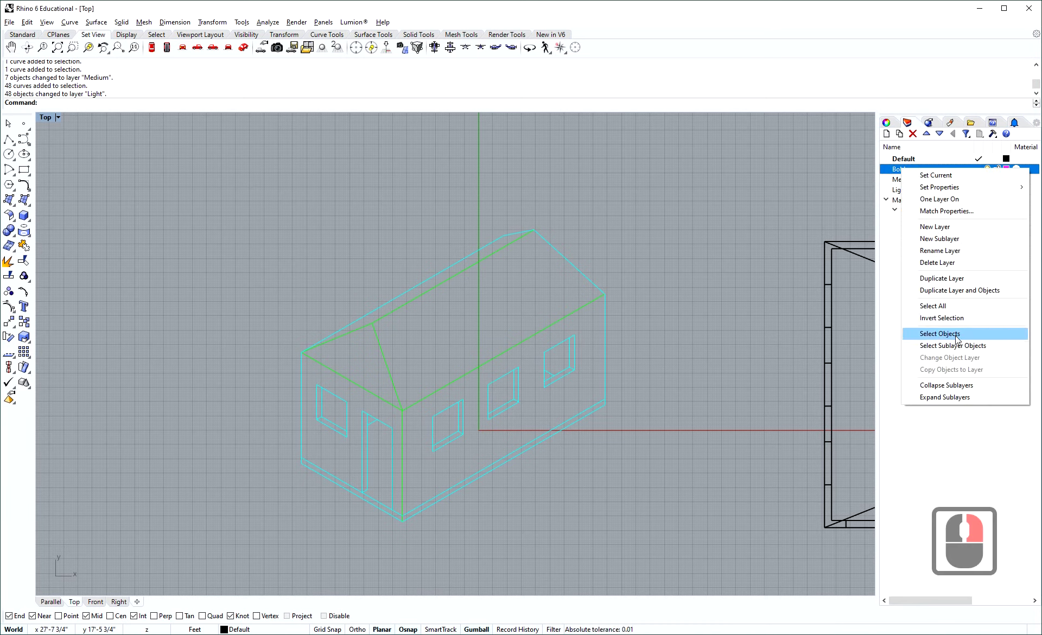
left_click_drag(954, 334, 983, 165)
type("bring")
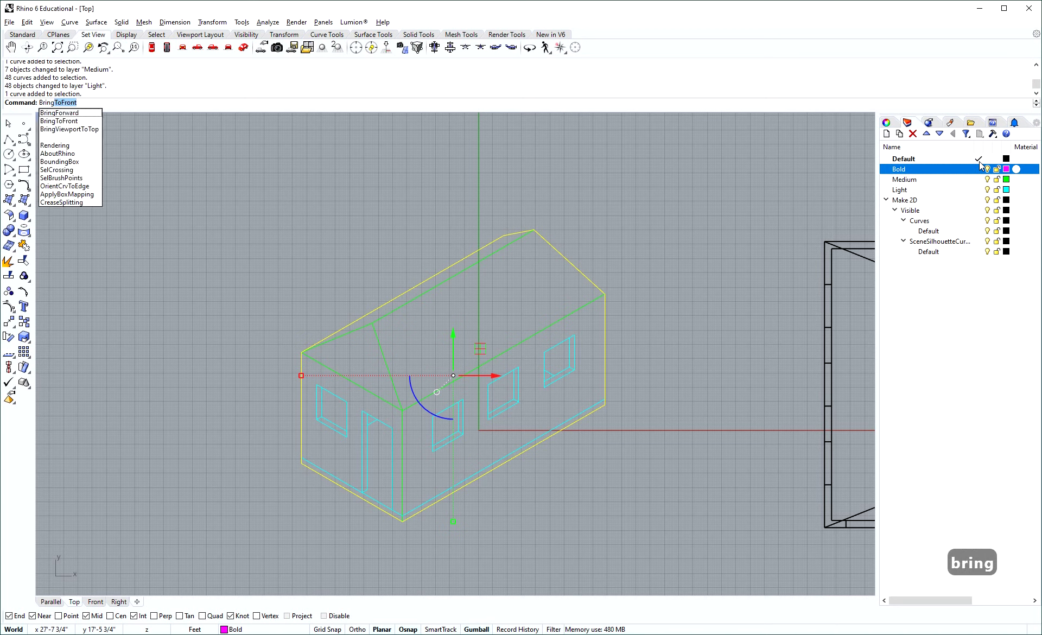
key("Return")
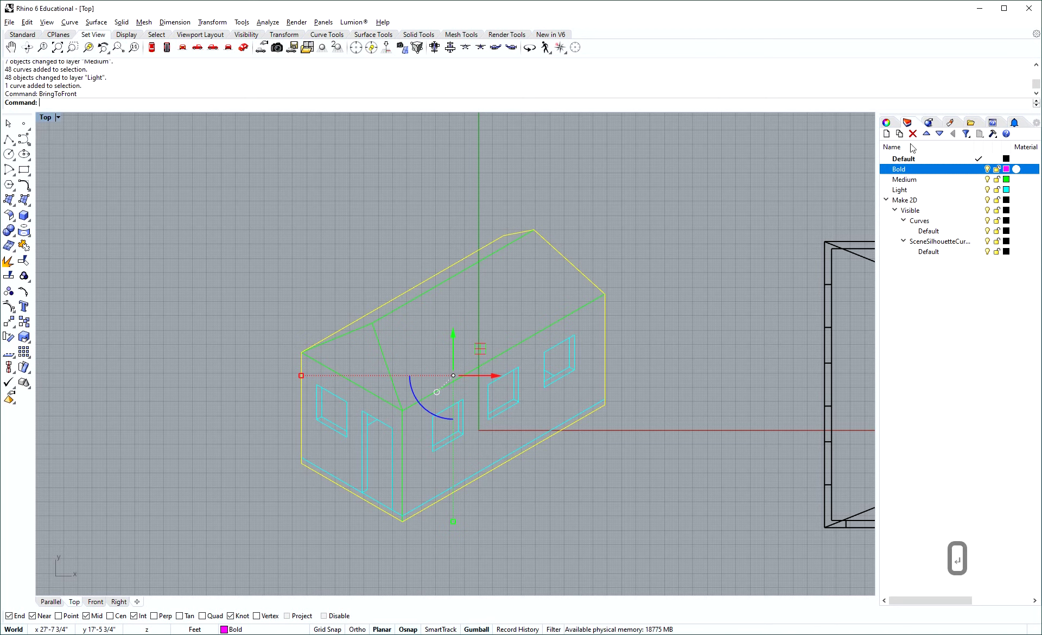
left_click(680, 449)
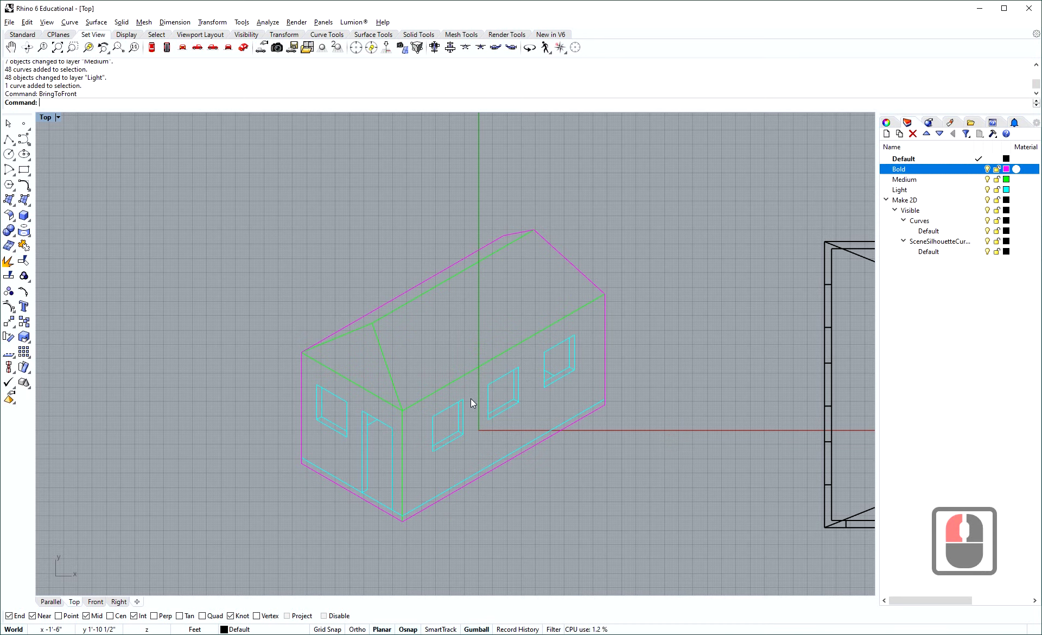